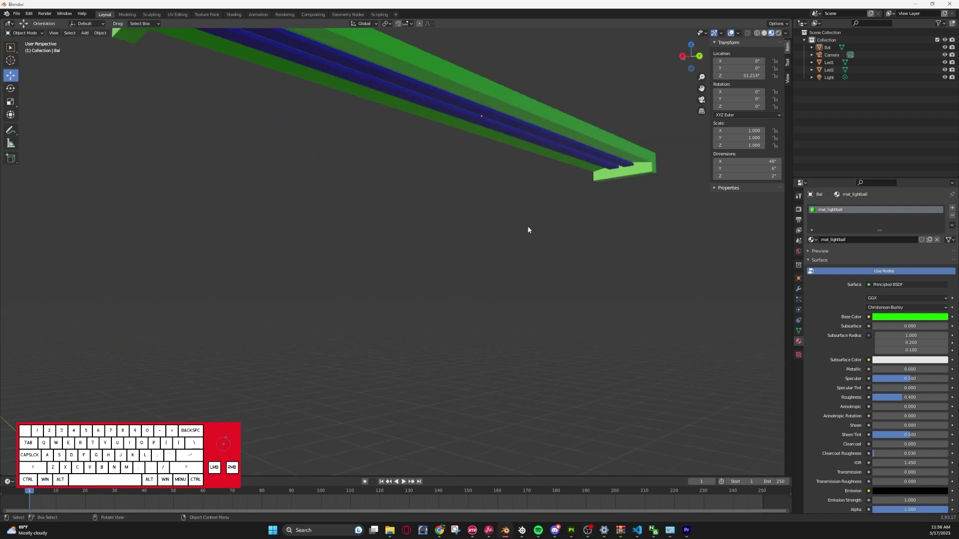
- Settle the selection on the green housing alone after cycling through the LED strips
click(391, 109)
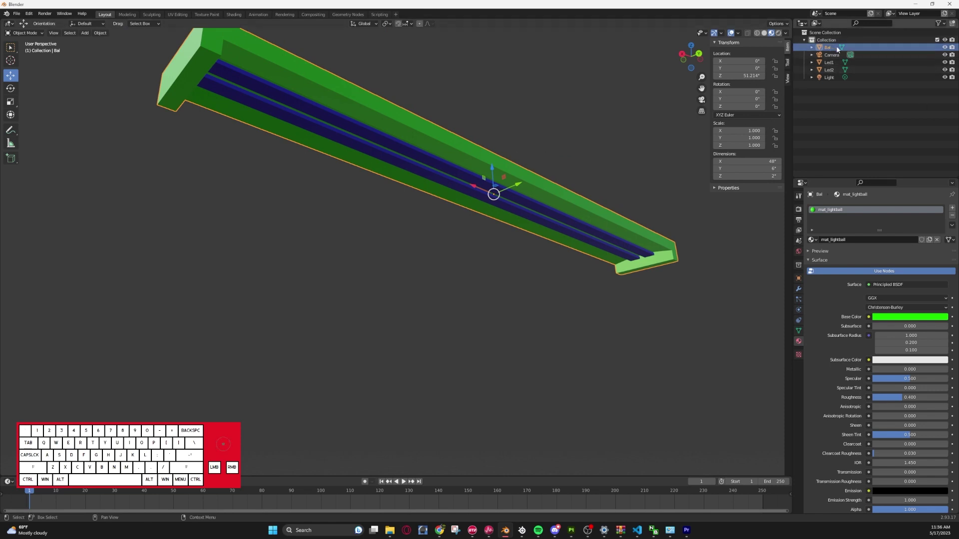
click(599, 94)
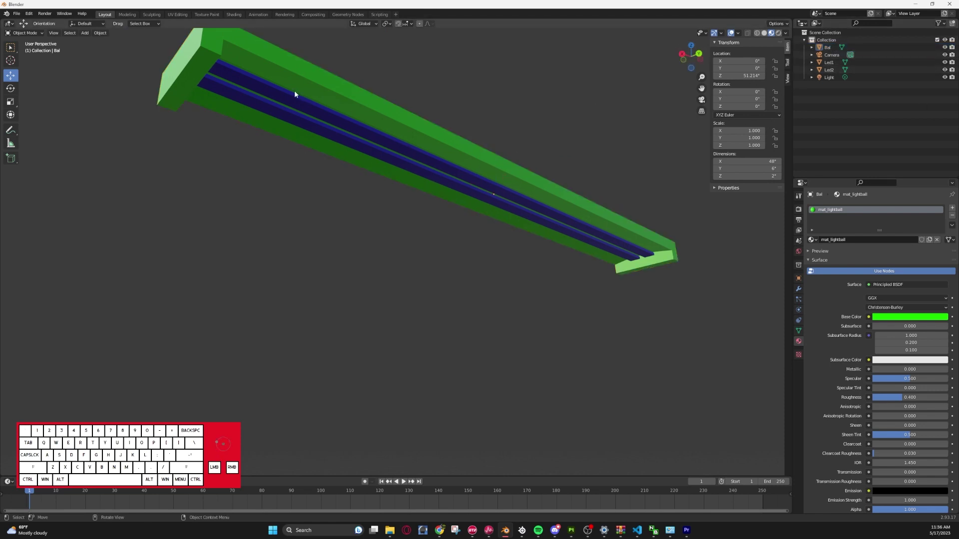
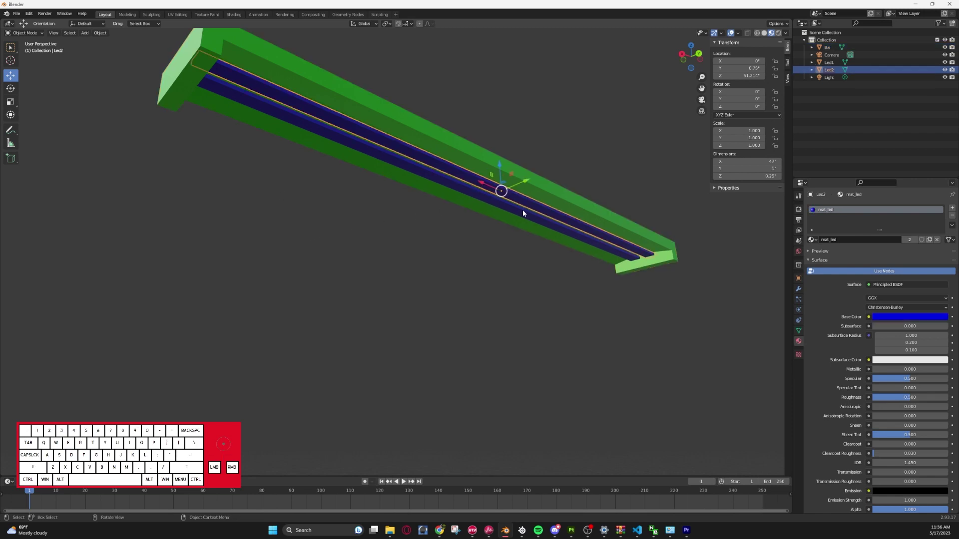
click(525, 212)
click(532, 210)
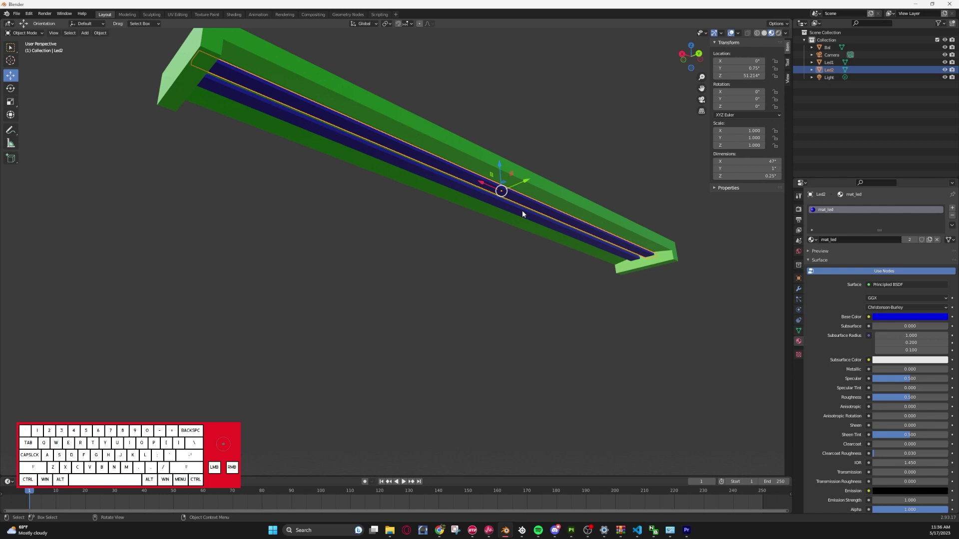
click(409, 233)
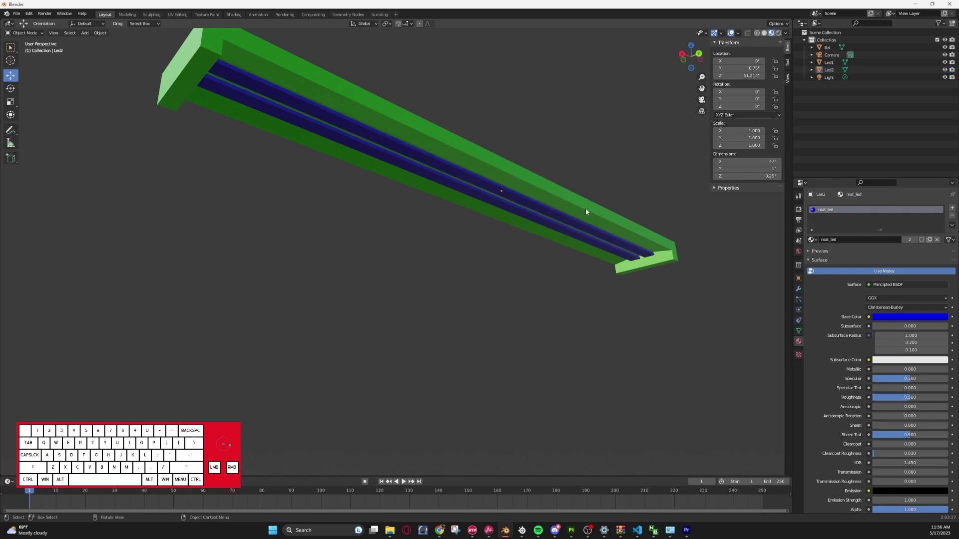
click(575, 203)
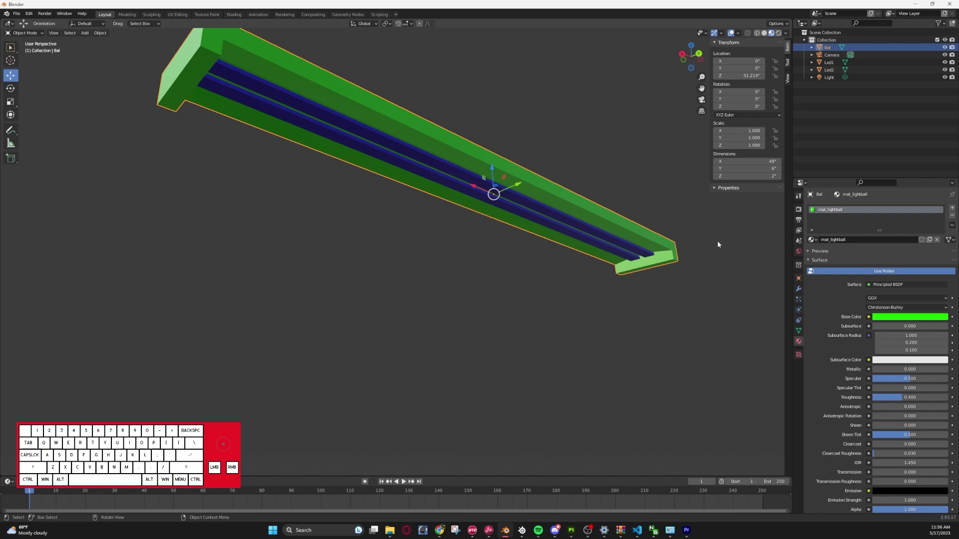
click(465, 260)
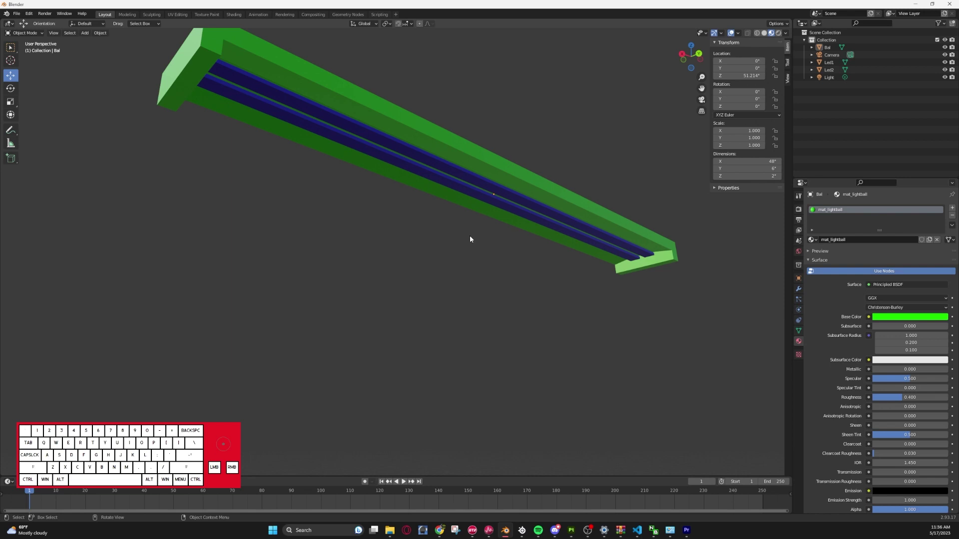
click(470, 178)
click(463, 185)
click(523, 124)
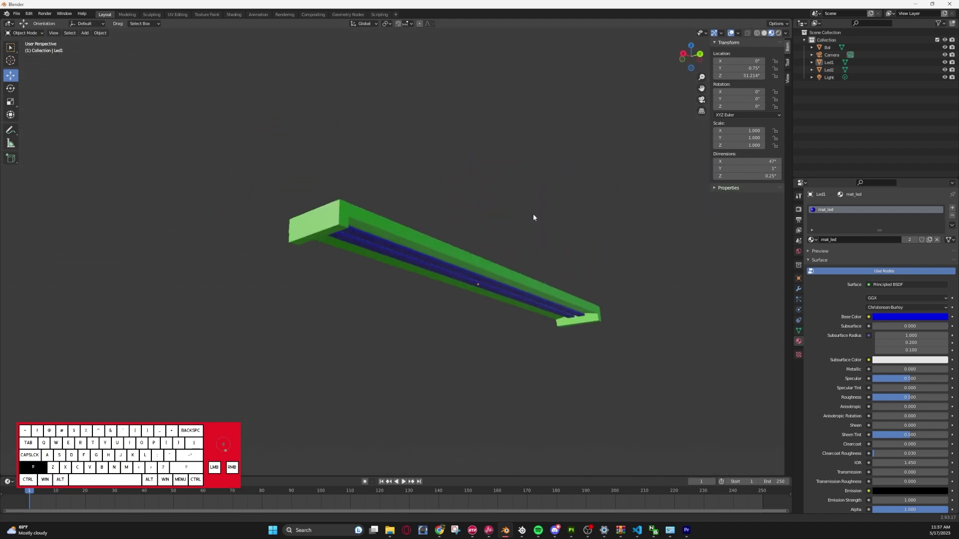
click(405, 257)
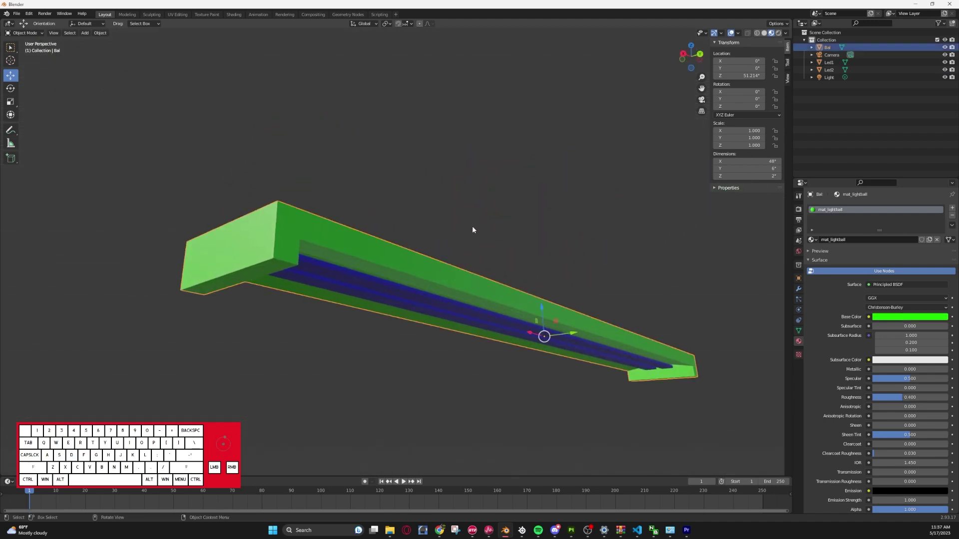
- Smart UV Project all of the housing's geometry and bring up its layout in the UV editor
key(Tab)
key(a)
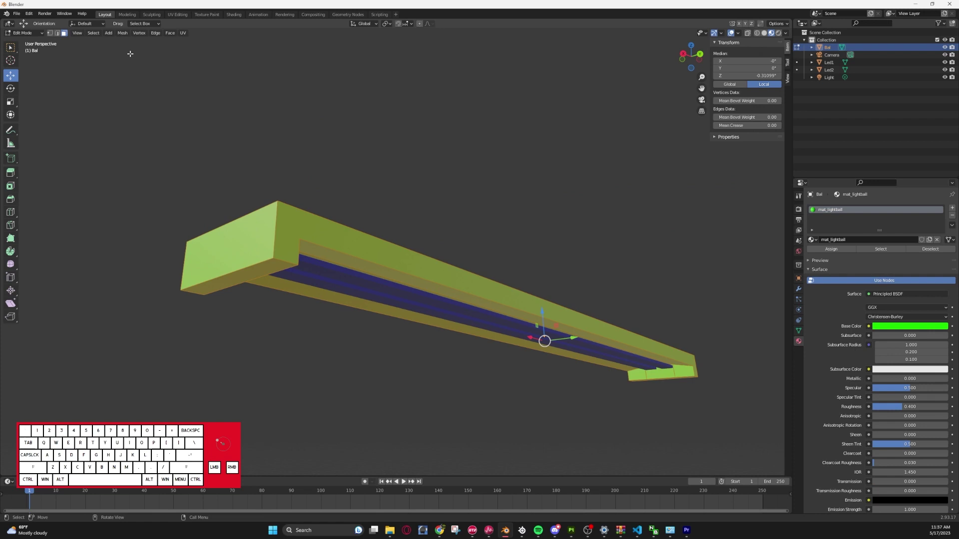
click(183, 35)
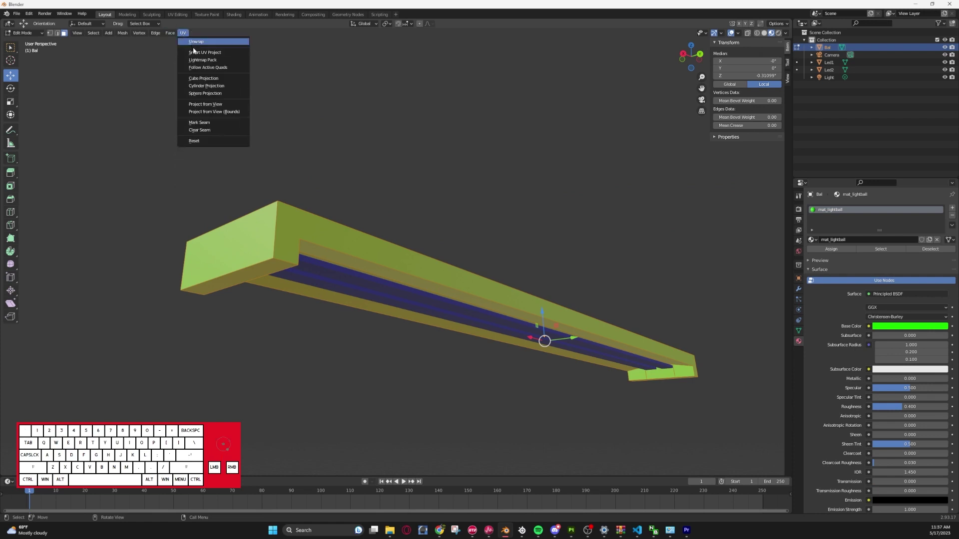
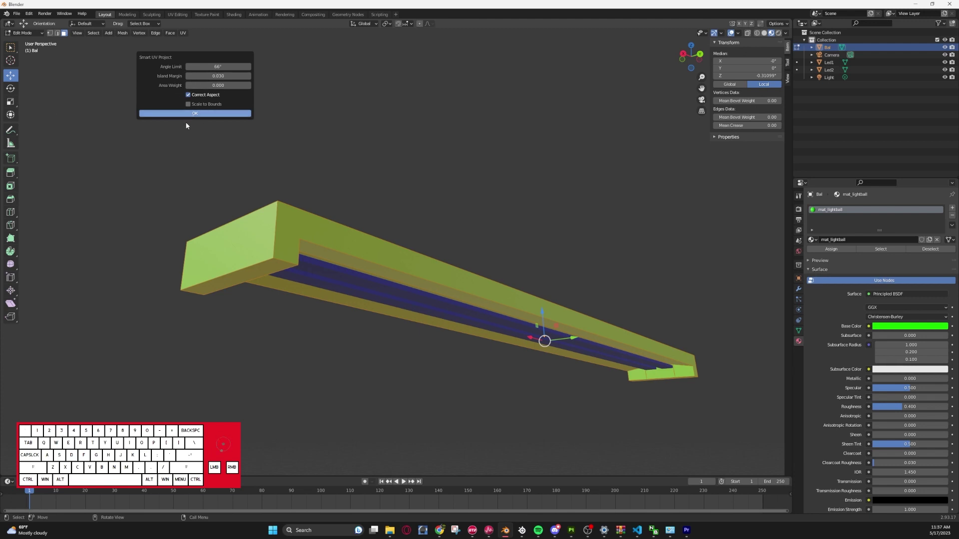
click(204, 115)
click(172, 14)
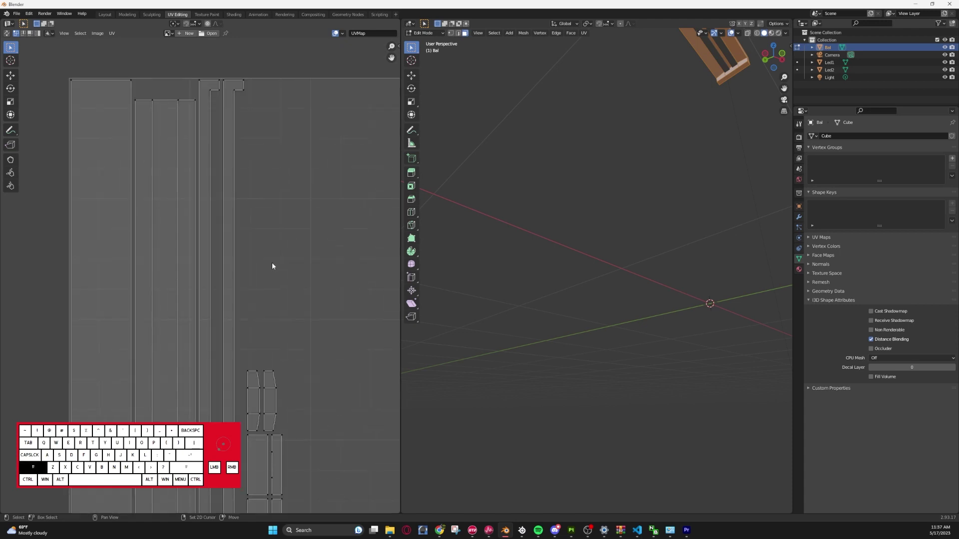
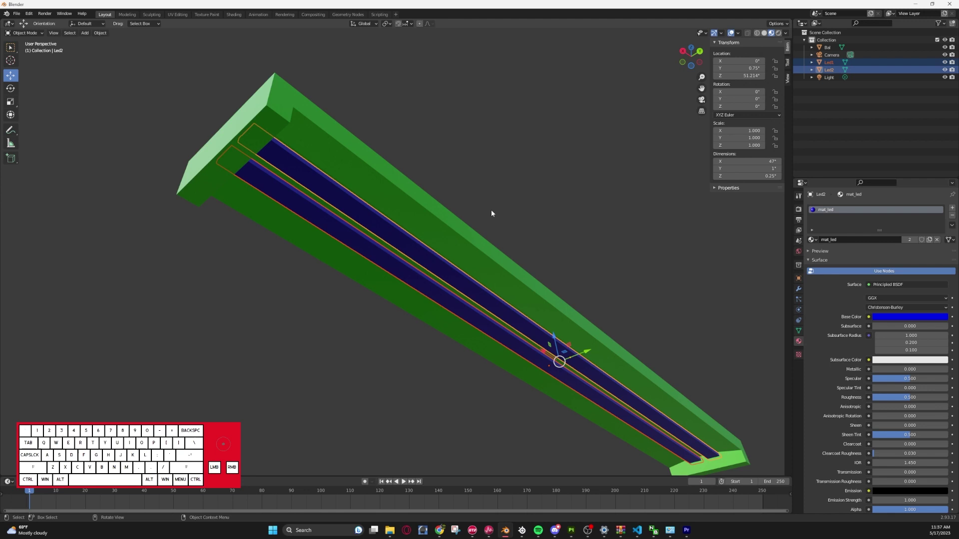
- Select the second LED strip and add the first strip to the selection
key(Tab)
key(Tab)
click(594, 207)
click(448, 280)
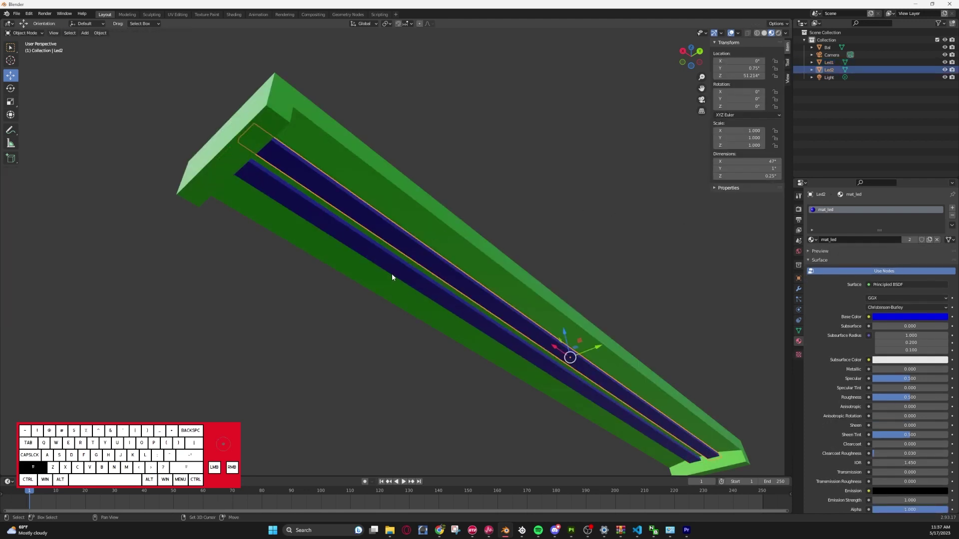
click(395, 274)
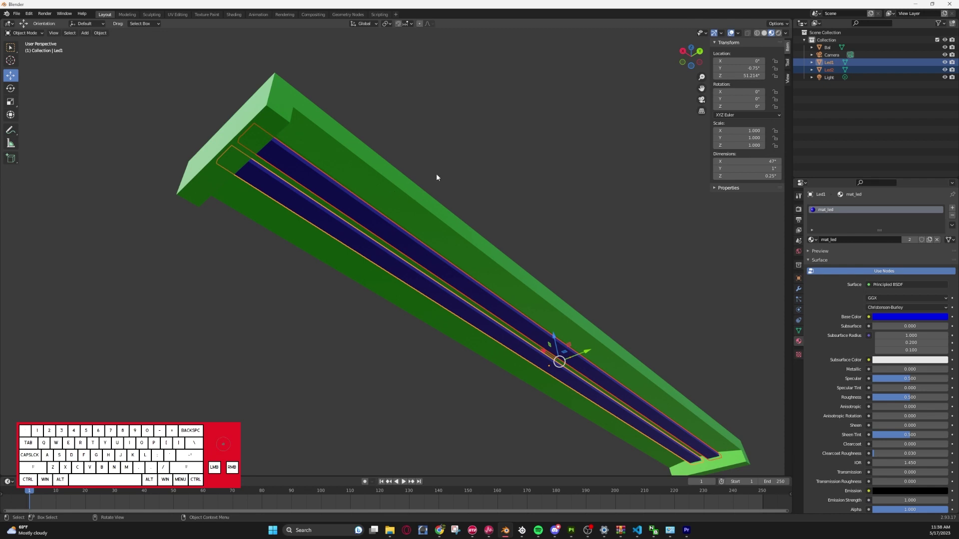
- Smart UV Project both strips' geometry together and show the result in the UV editor
key(Tab)
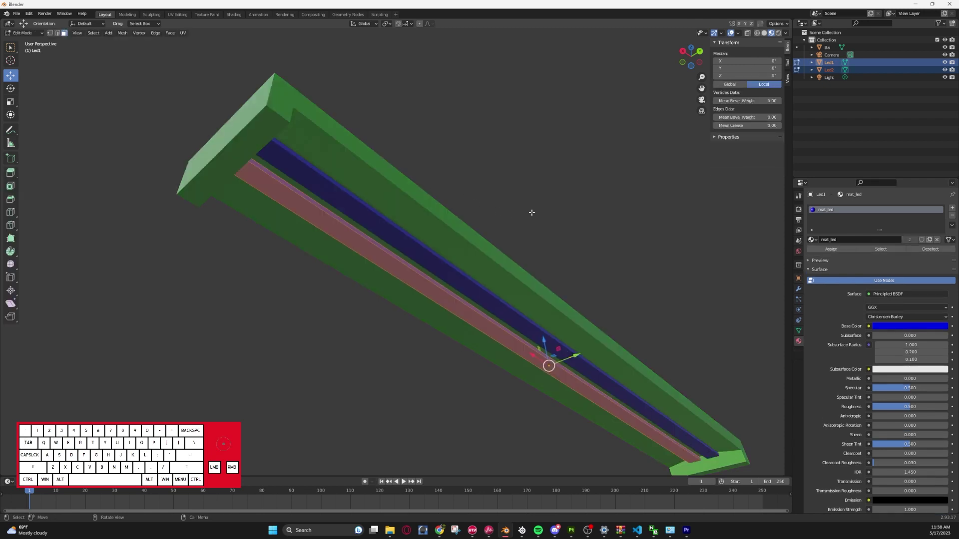
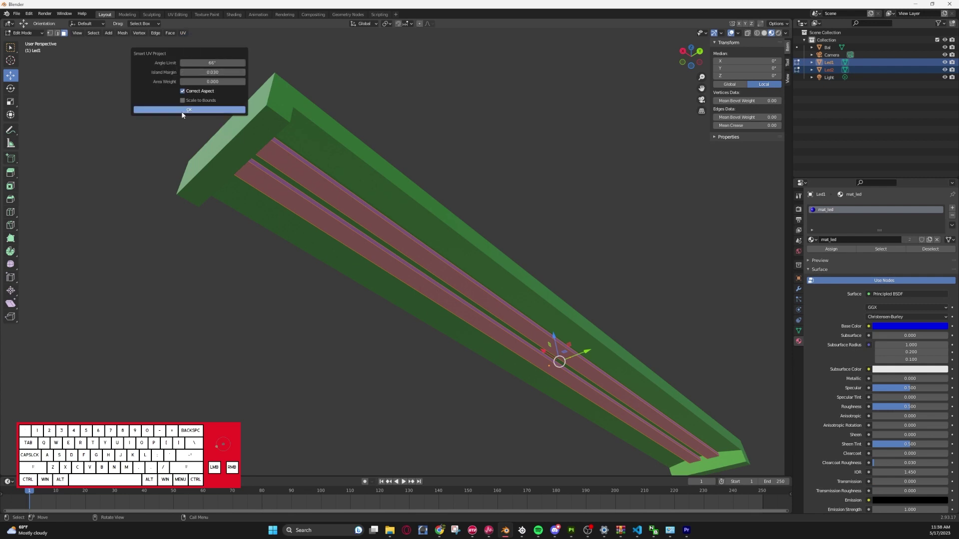
click(179, 114)
click(187, 18)
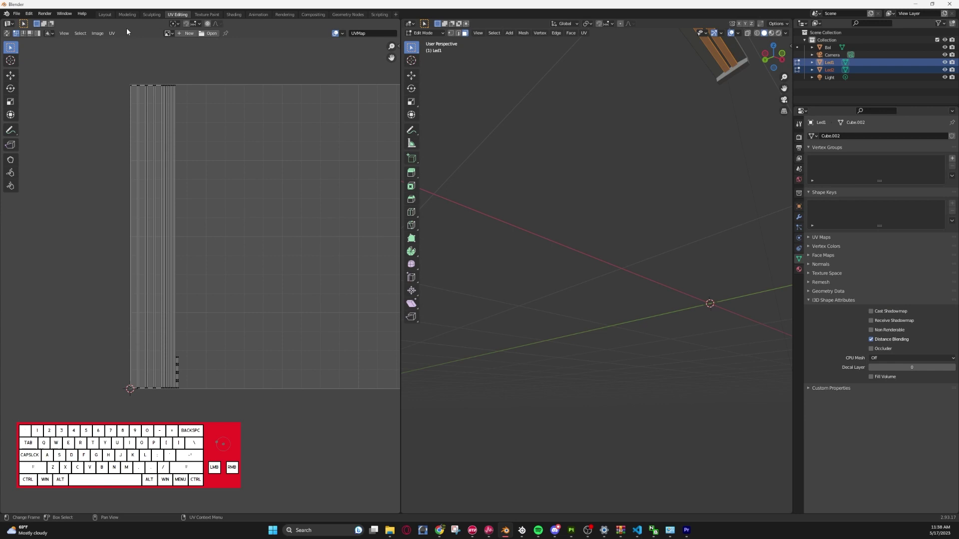
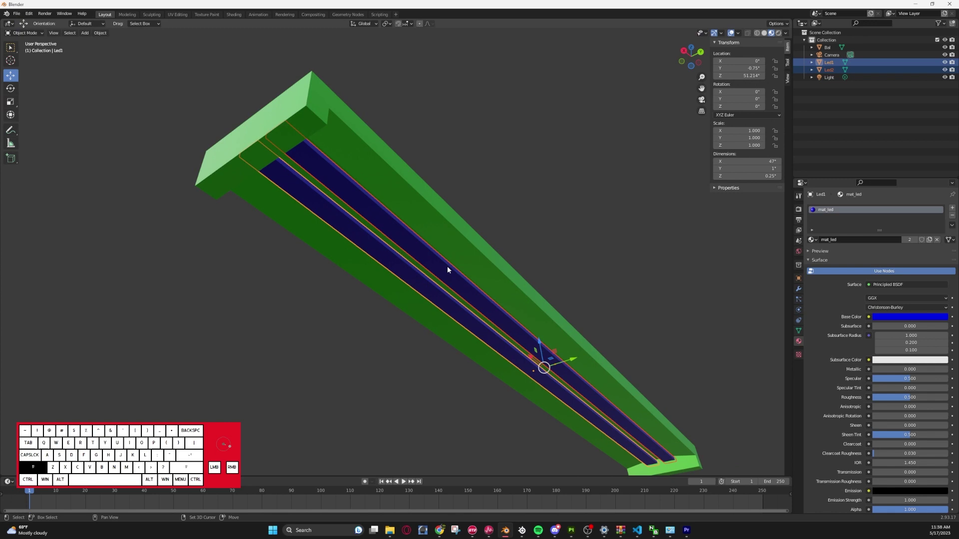
click(514, 198)
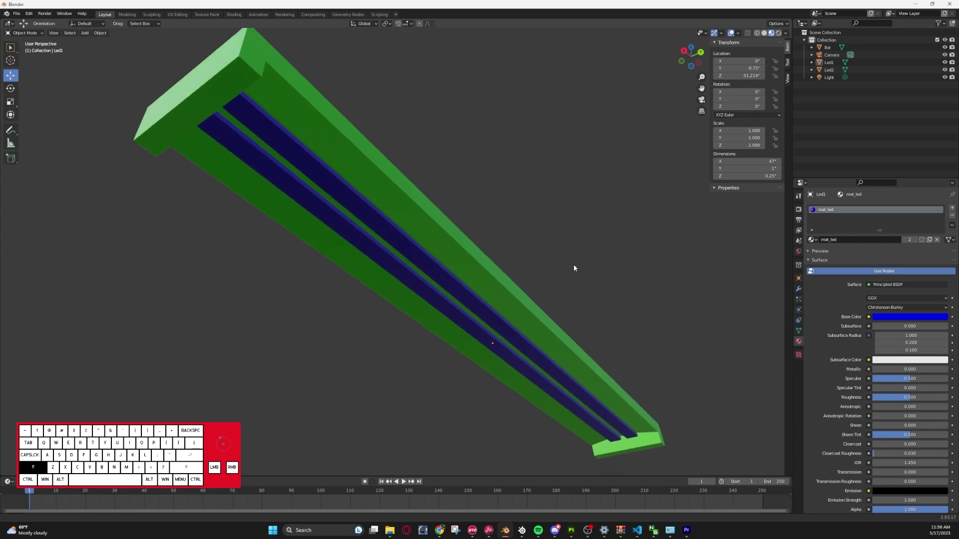
click(178, 18)
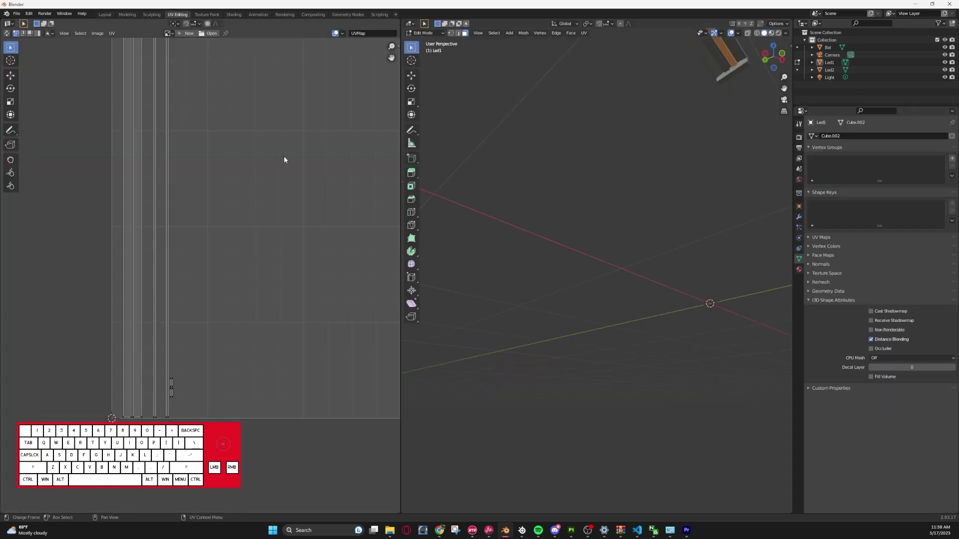
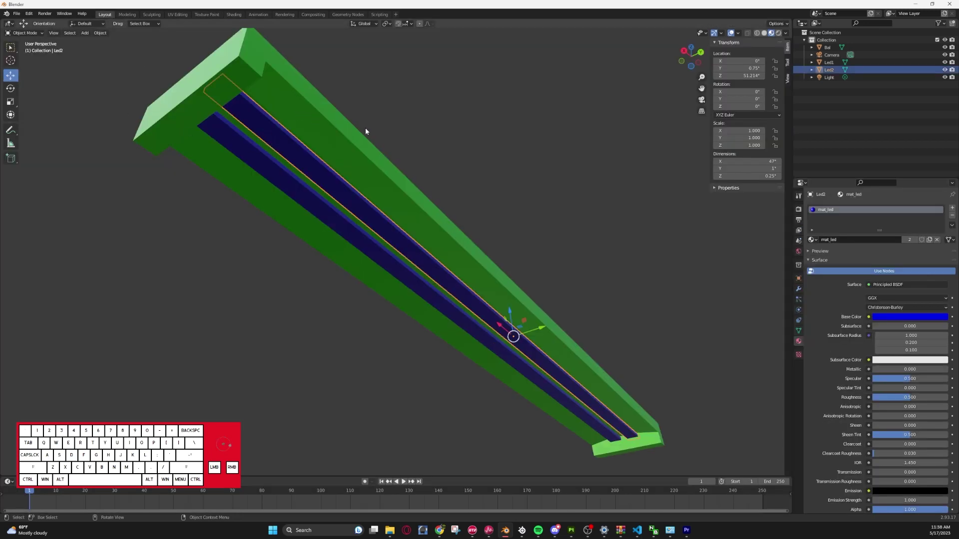
click(260, 170)
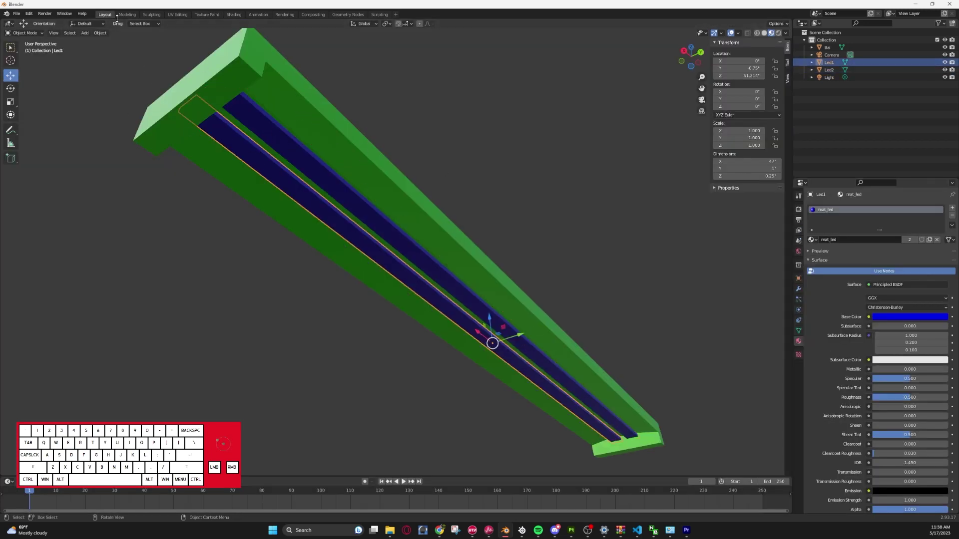
click(181, 14)
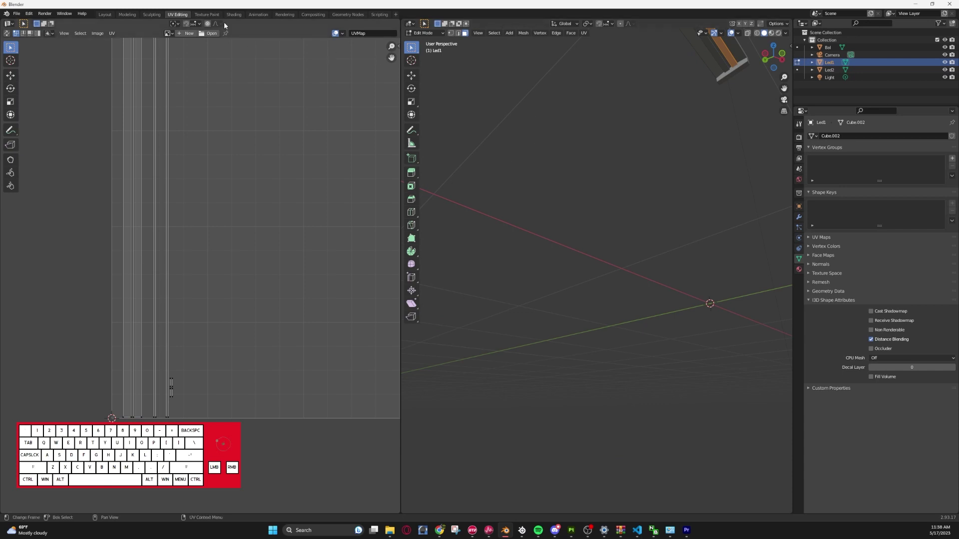
- Put the first LED strip into Vertex Paint mode instead of Texture Paint
click(212, 14)
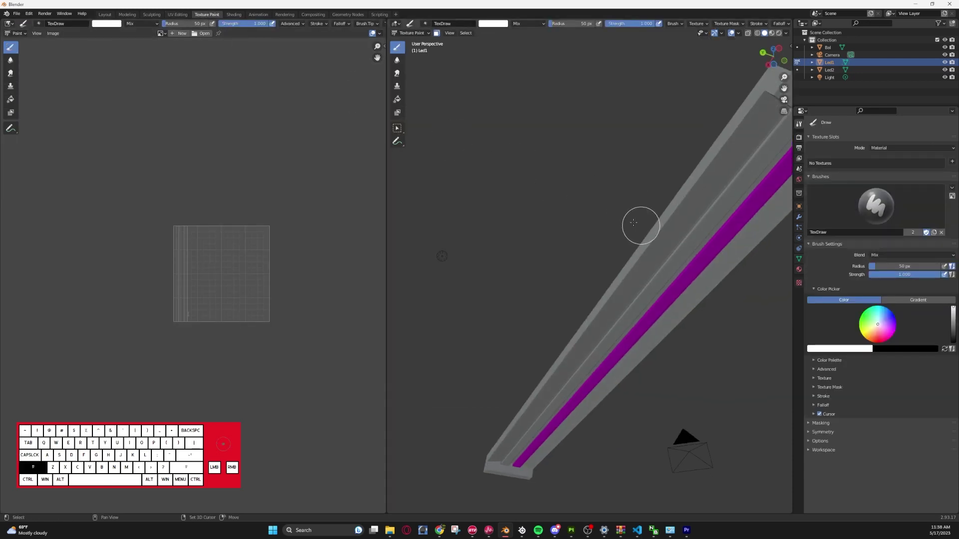
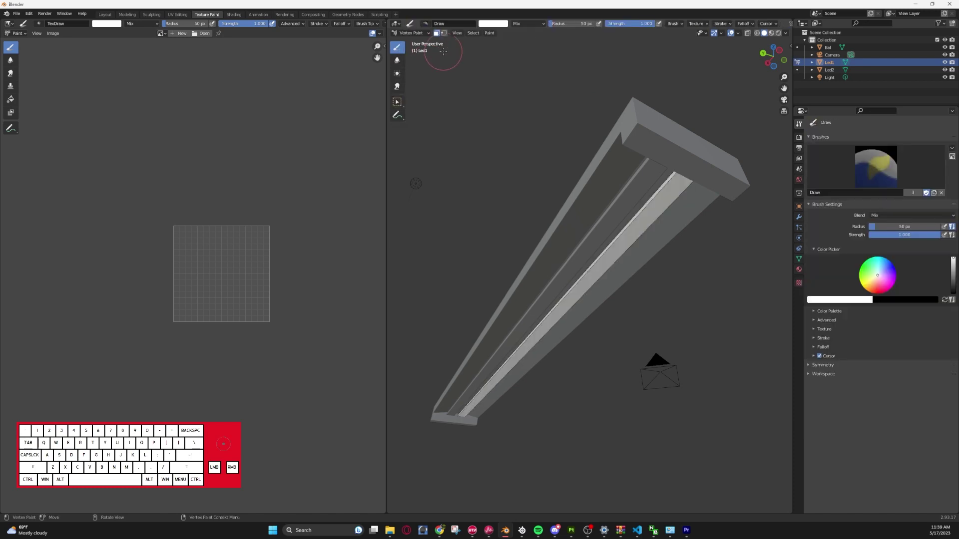
- Select every face of the first strip in Edit Mode and return to vertex painting them
key(Tab)
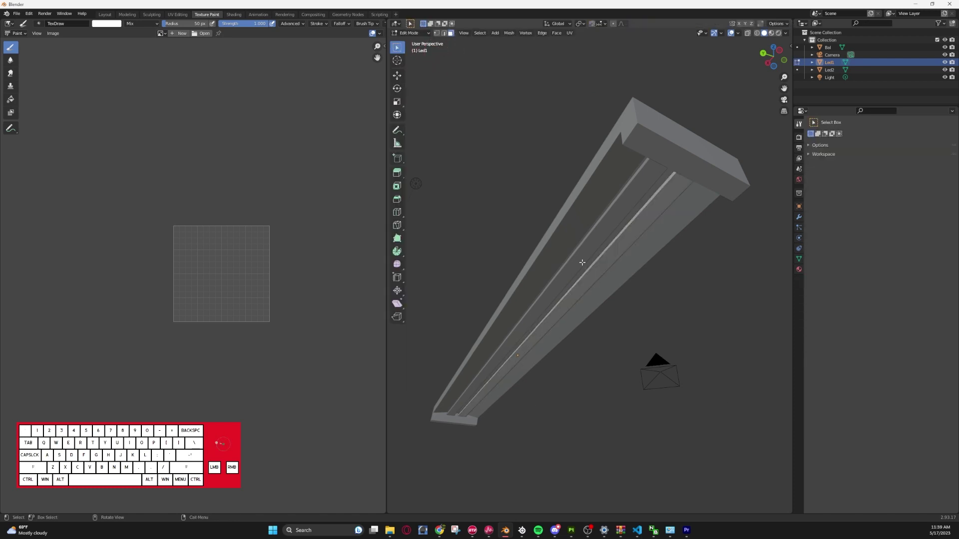
key(Tab)
key(Tab)
key(a)
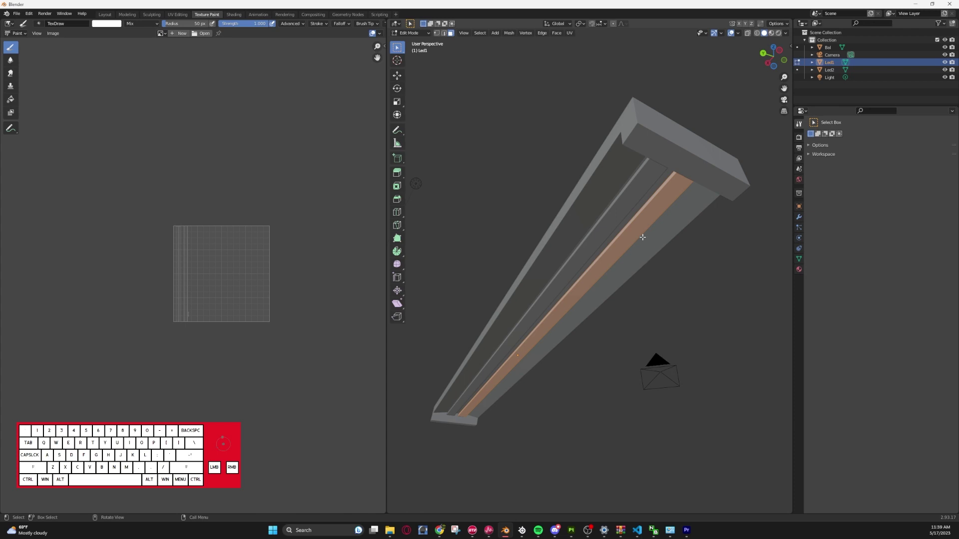
key(Tab)
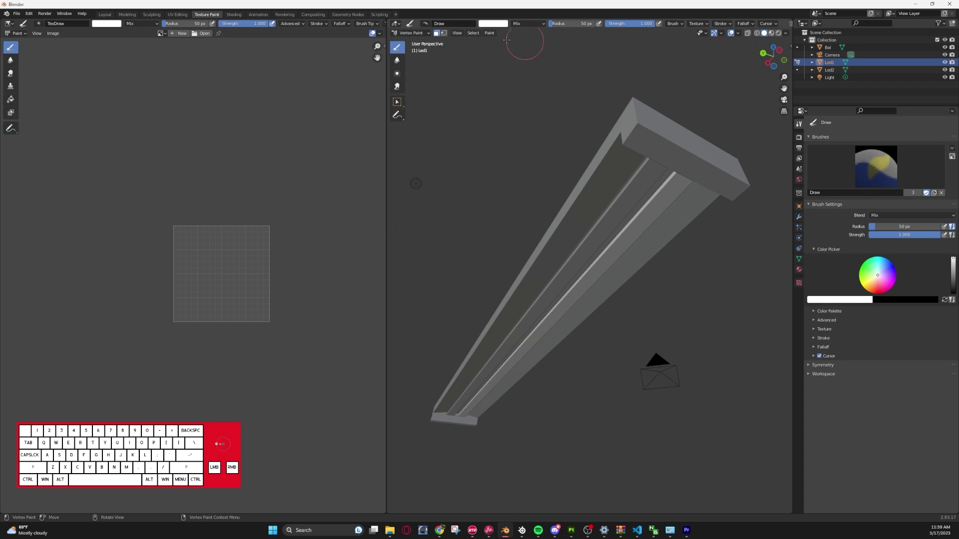
- Fill the first LED strip with white via Paint > Set Vertex Colors
click(495, 37)
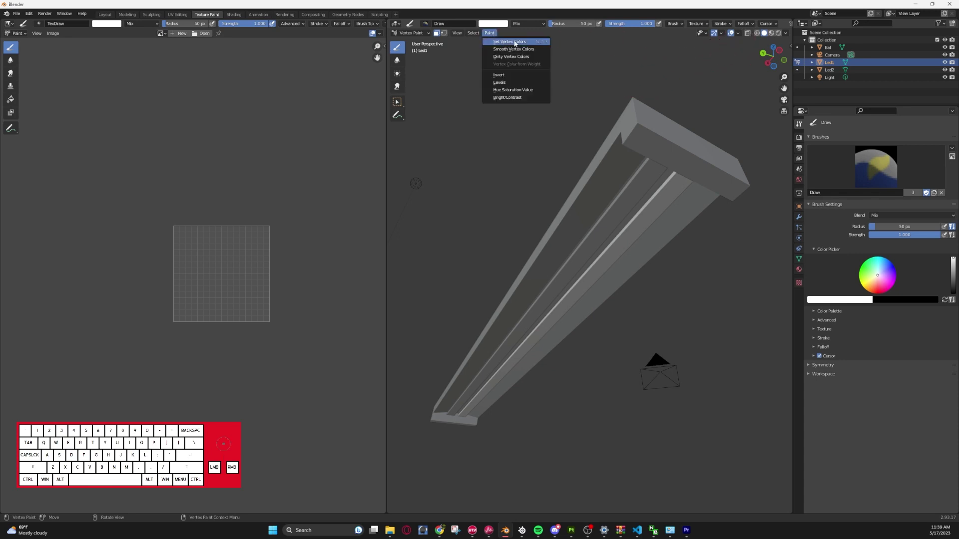
click(514, 43)
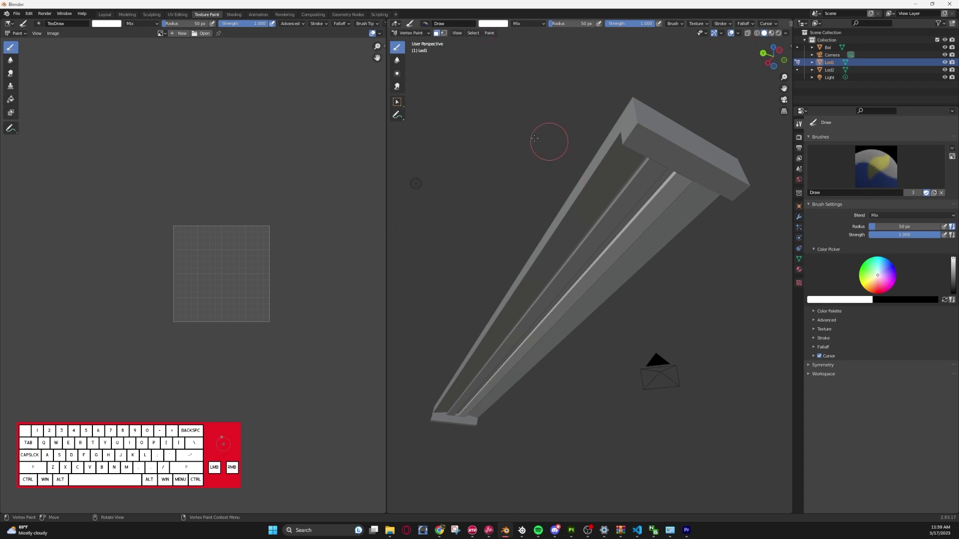
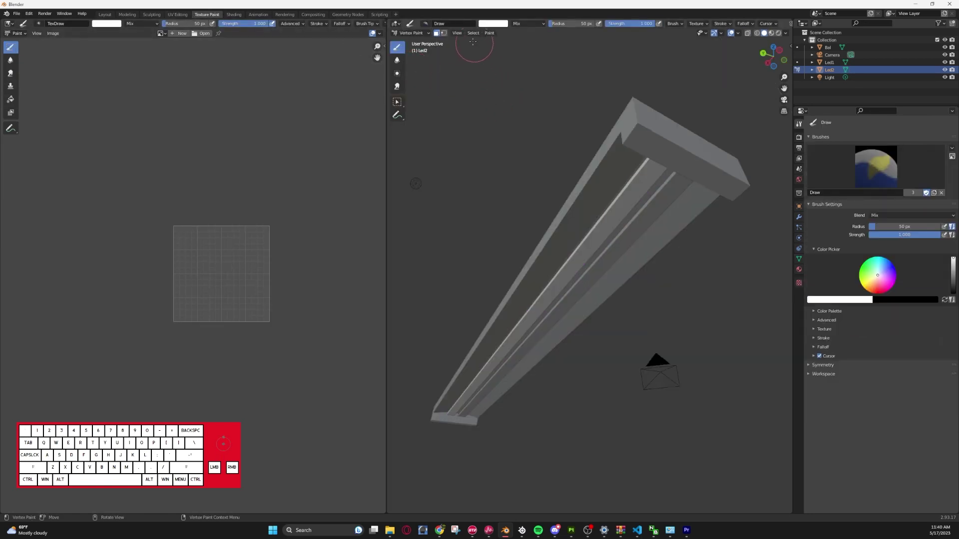
- Select the second strip's faces in Edit Mode and return to vertex painting it white
key(Tab)
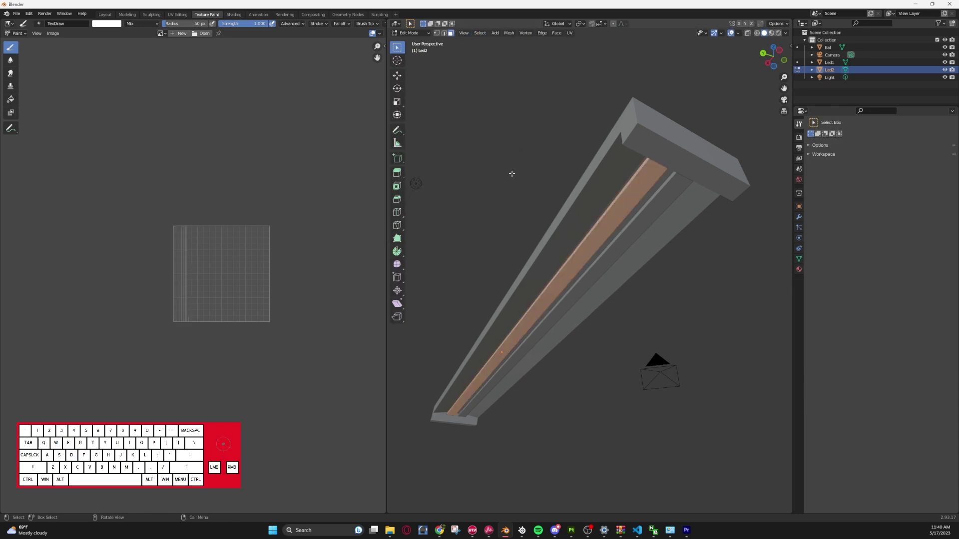
key(Tab)
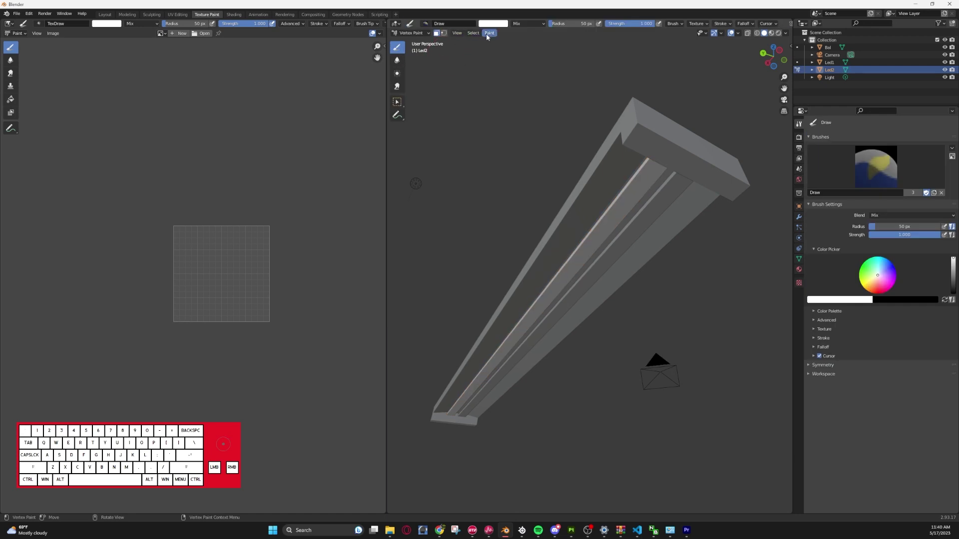
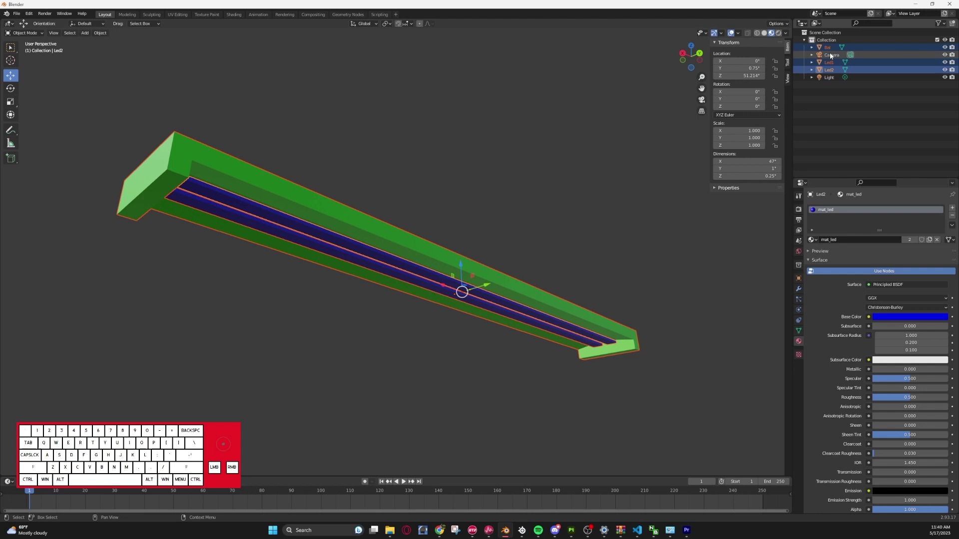
- Export the fixture as light.i3d and bring up its folder in File Explorer
click(16, 15)
click(36, 126)
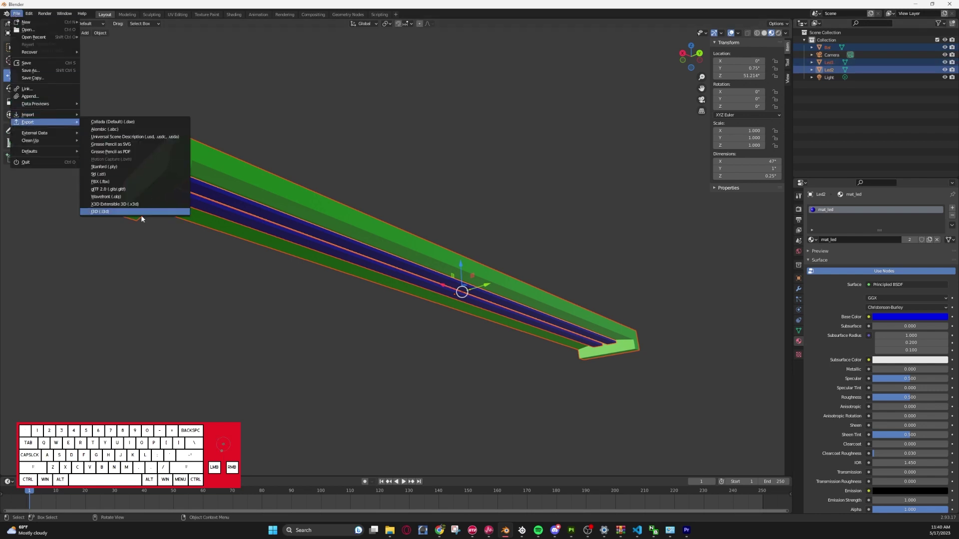
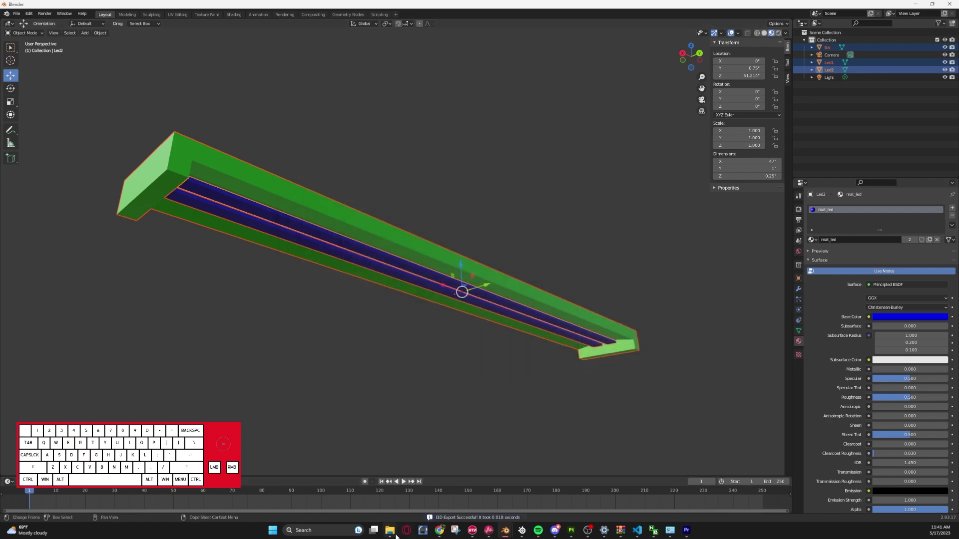
click(476, 485)
- Launch light.i3d from the project folder into GIANTS Editor
click(381, 313)
double_click(233, 143)
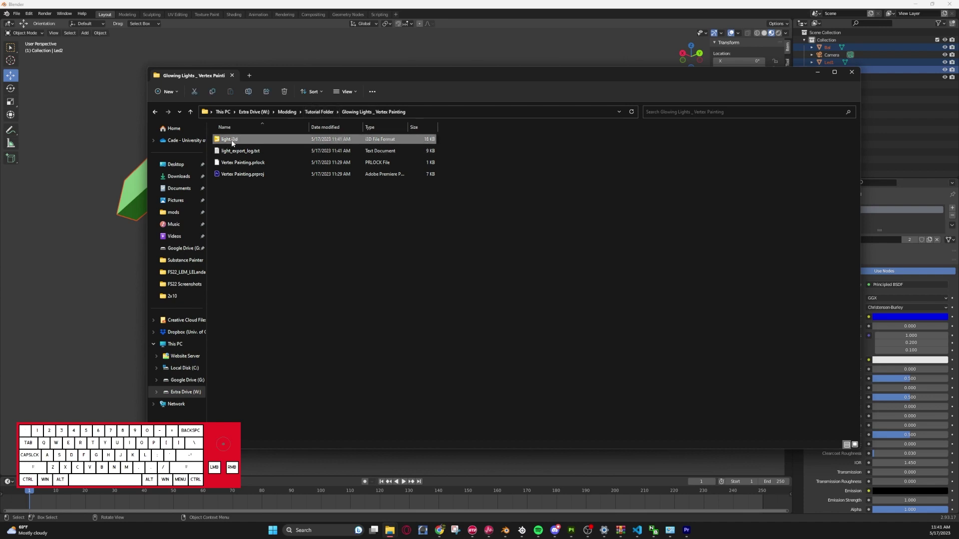
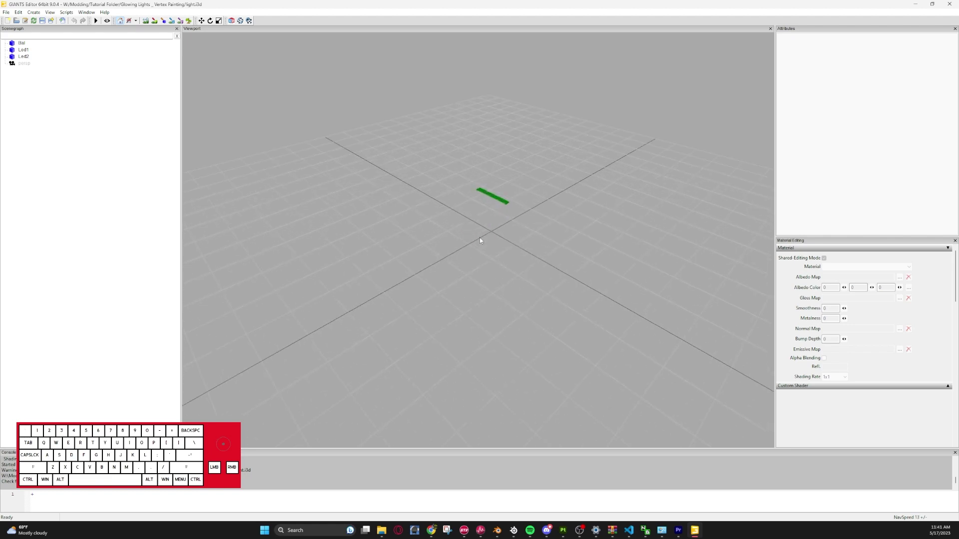
- Zoom and orbit the viewport onto the imported light fixture
drag(496, 251, 509, 153)
drag(512, 151, 539, 110)
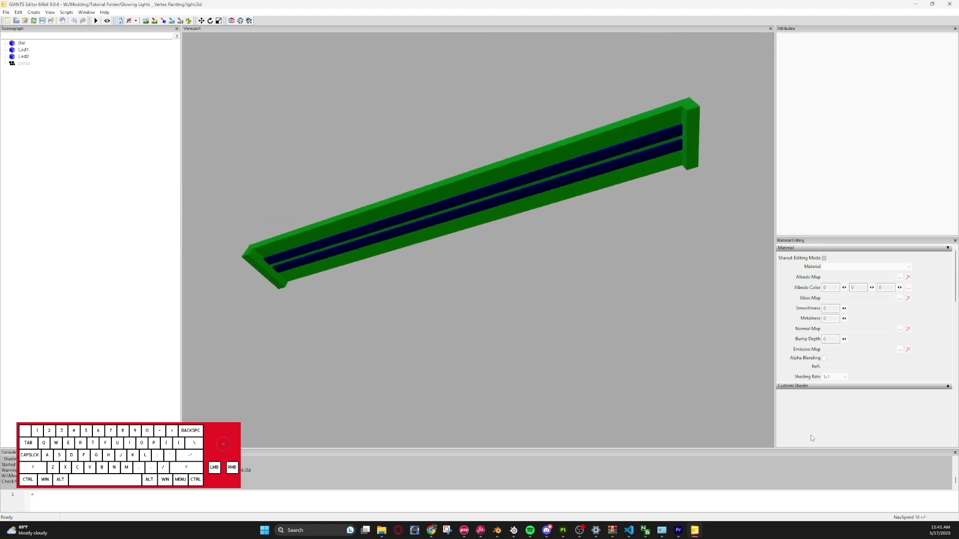
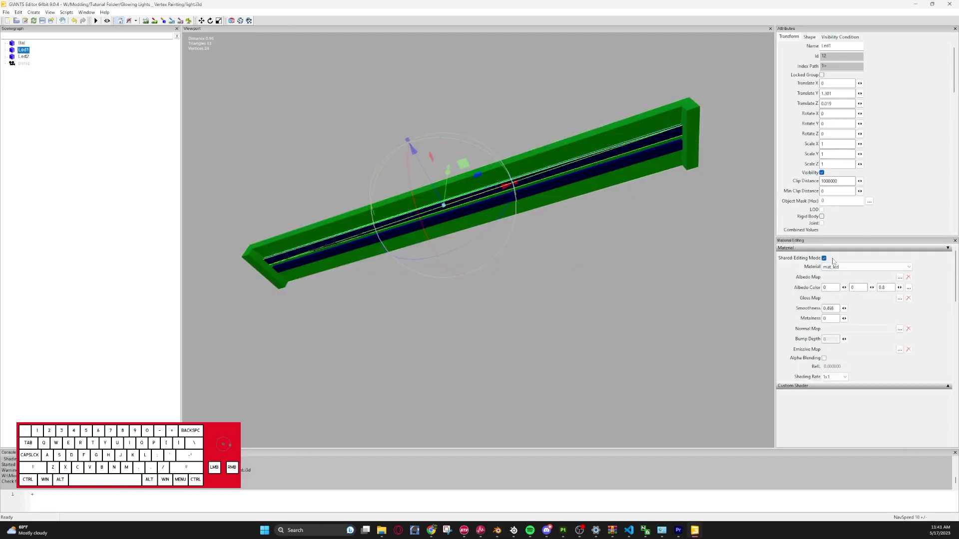
- Select the Led1 strip to show its mat_led material settings for the shader change
click(429, 84)
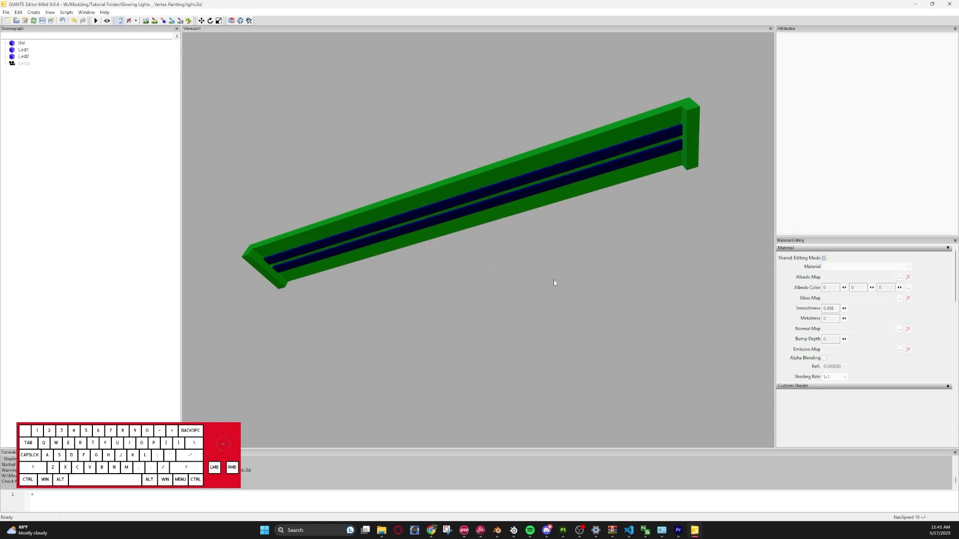
click(552, 169)
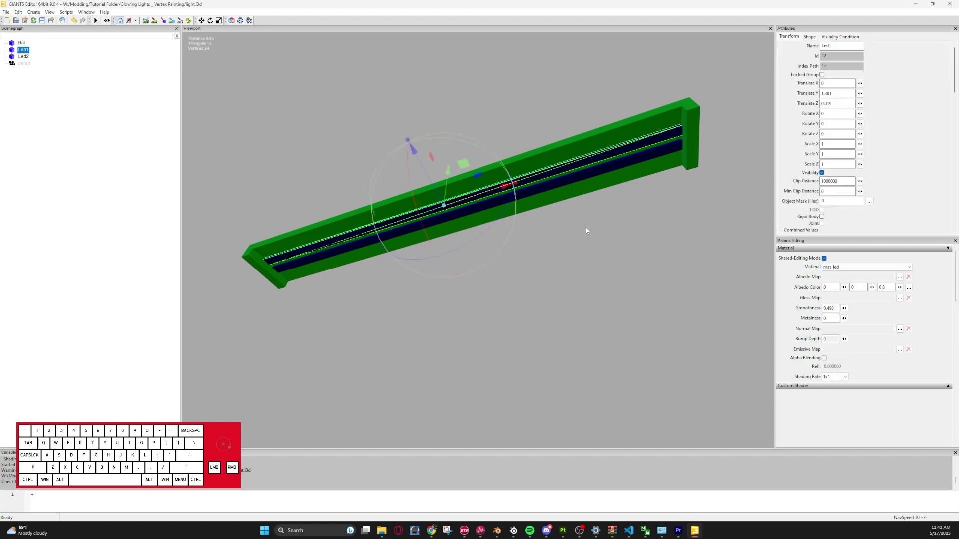
click(480, 82)
click(559, 169)
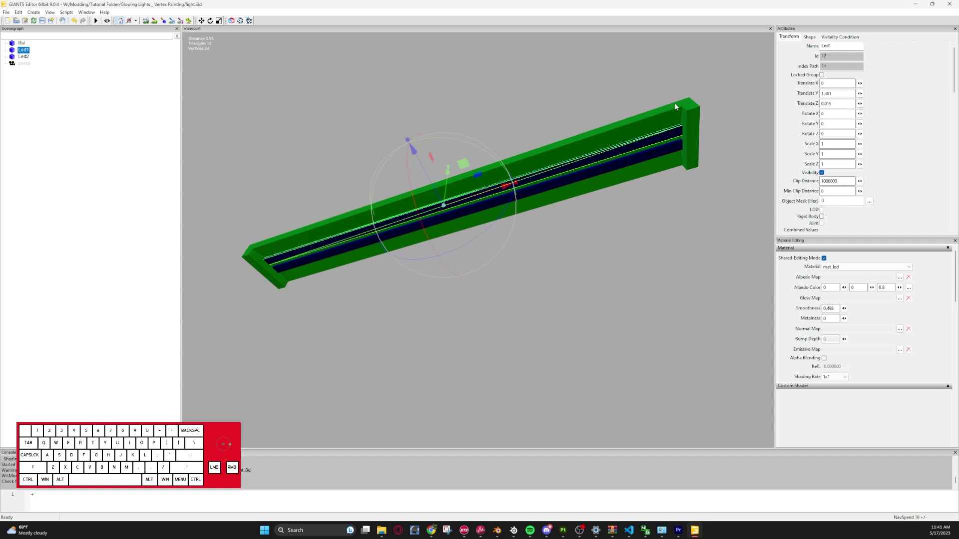
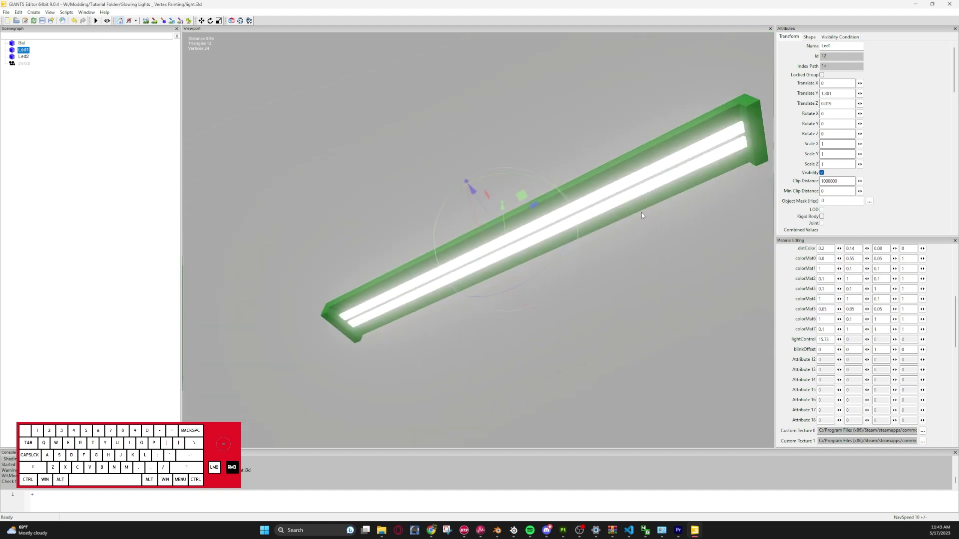
- Deselect the LED strip and add a primitive cube via the viewport context menu
click(493, 109)
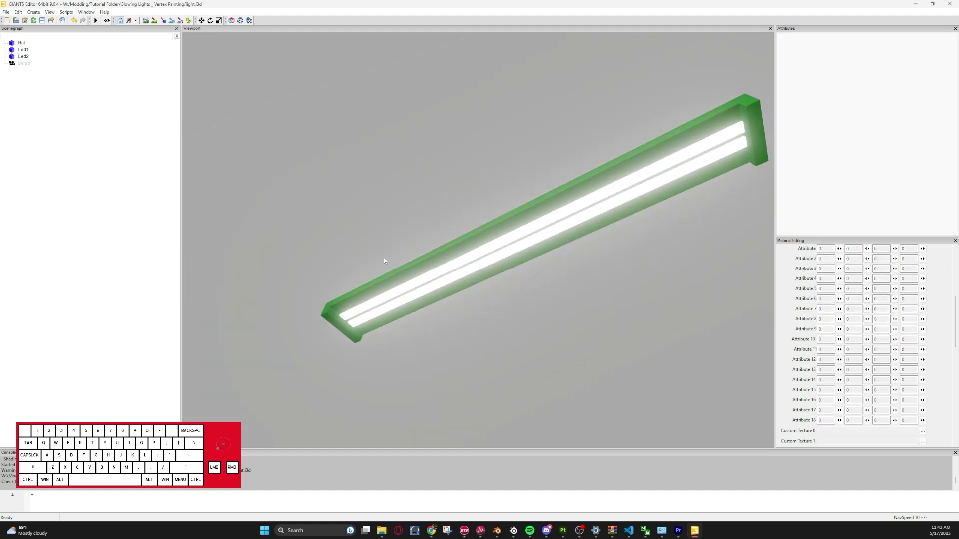
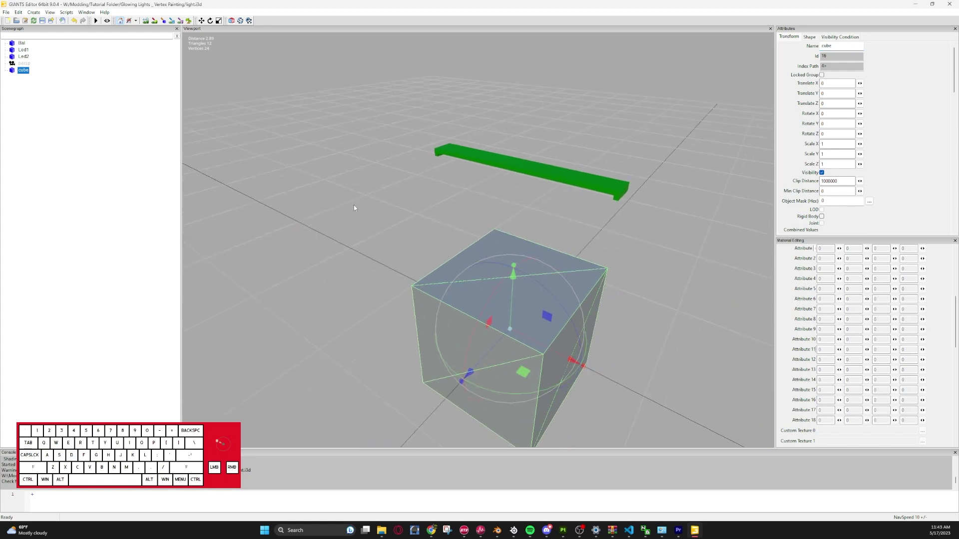
right_click(384, 257)
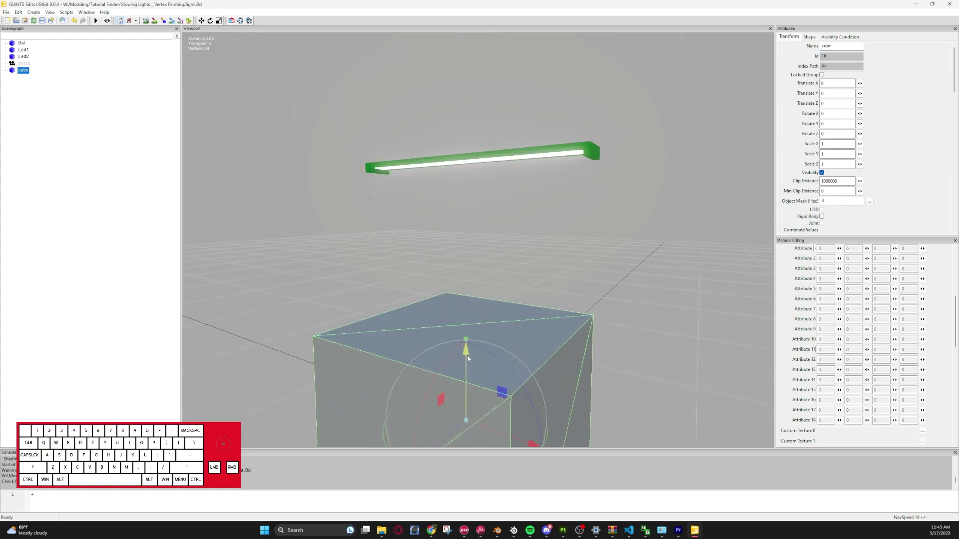